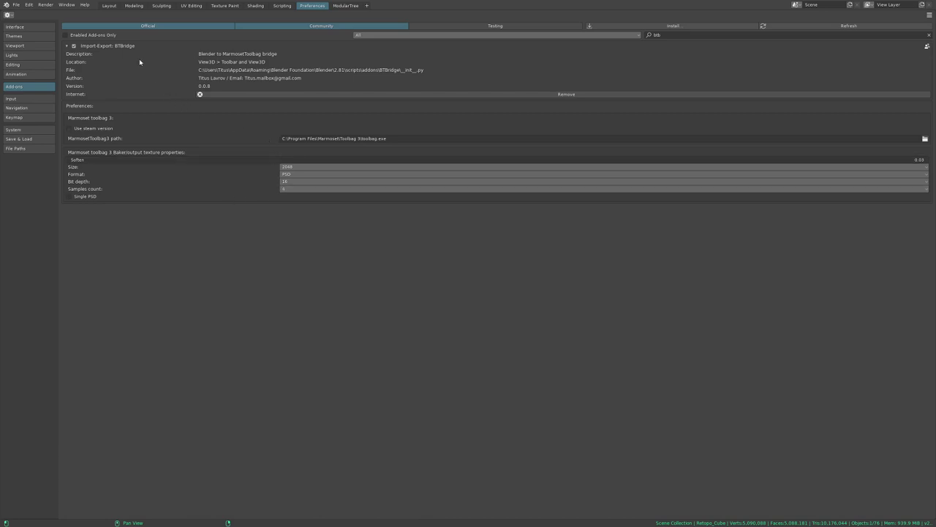
- Return from Preferences to the Layout workspace showing the Tesla generator model
{"action": "left_click", "coordinate": [116, 5]}
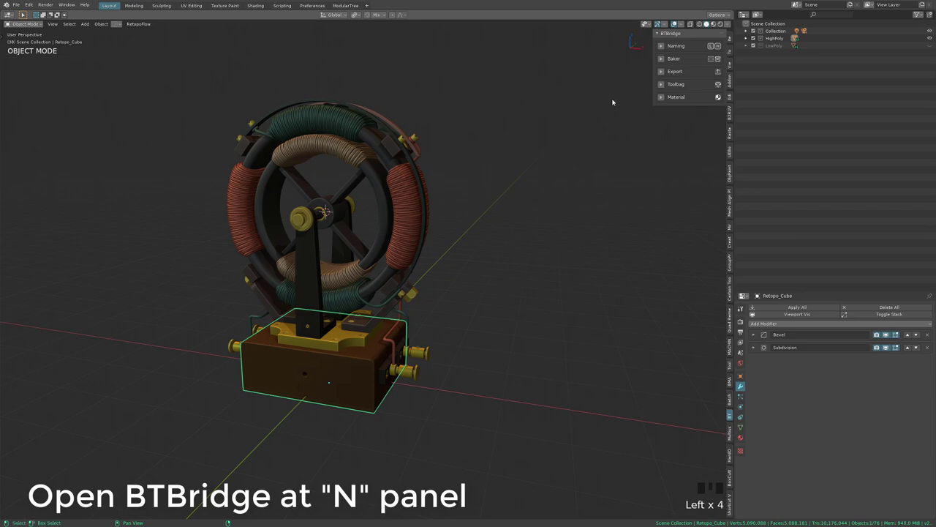
- Toggle the HighPoly and LowPoly collection visibility so both generator meshes show together
{"action": "left_click", "coordinate": [548, 103]}
{"action": "left_click_drag", "start_coordinate": [542, 104], "coordinate": [931, 45]}
{"action": "left_click_drag", "start_coordinate": [932, 46], "coordinate": [459, 188]}
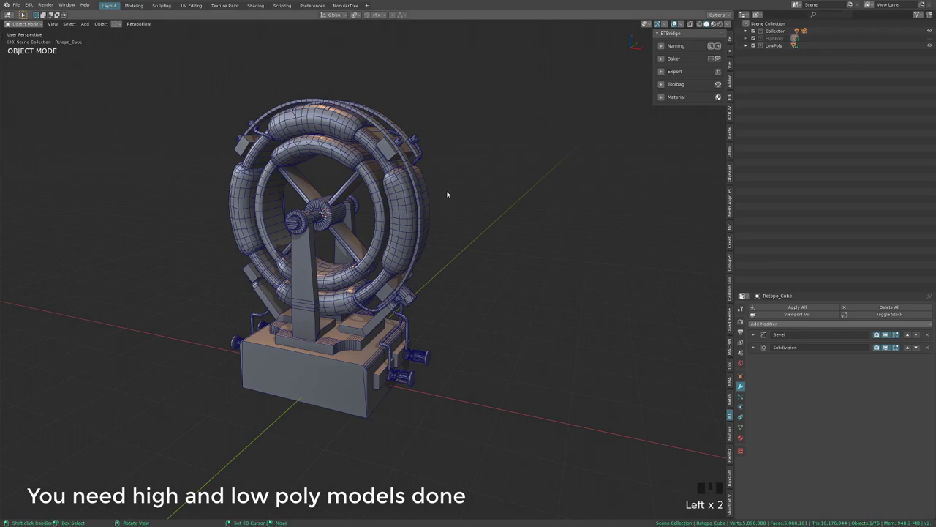
{"action": "left_click_drag", "start_coordinate": [423, 206], "coordinate": [390, 409]}
{"action": "left_click", "coordinate": [390, 409]}
- Frame the whole generator and select the textured base block
{"action": "left_click_drag", "start_coordinate": [366, 371], "coordinate": [424, 298]}
{"action": "scroll", "scroll_direction": "down", "scroll_amount": 3}
{"action": "left_click_drag", "start_coordinate": [414, 295], "coordinate": [932, 39]}
{"action": "left_click", "coordinate": [932, 39]}
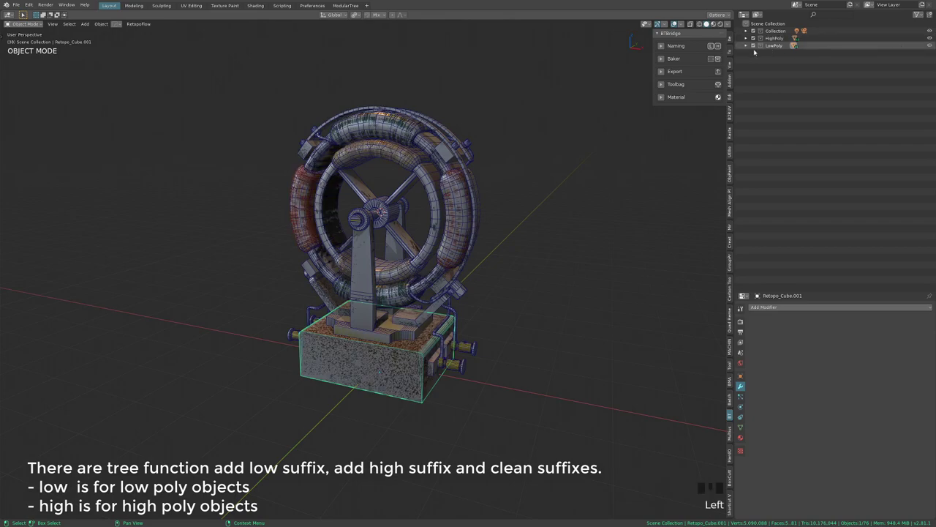
- Reveal the BTBridge naming functions and inspect the base block from around the model
{"action": "left_click", "coordinate": [662, 46]}
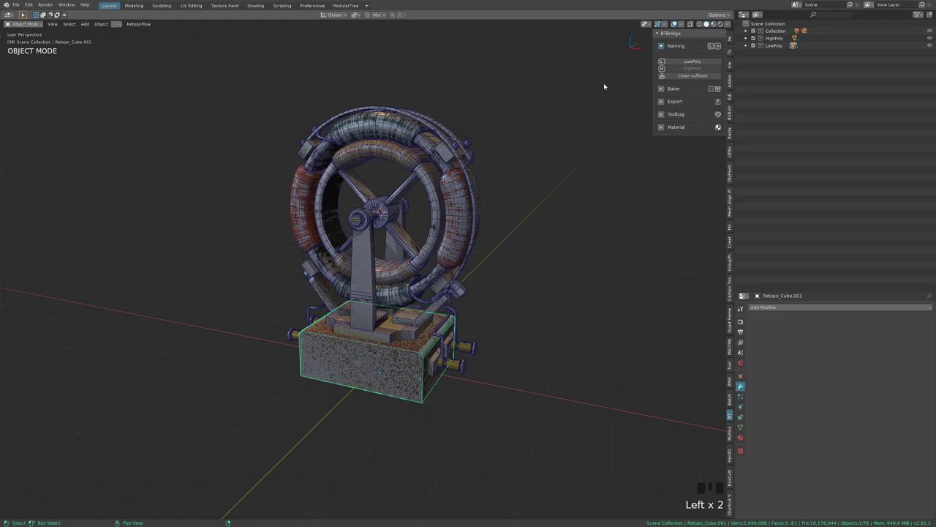
{"action": "left_click_drag", "start_coordinate": [531, 117], "coordinate": [931, 36]}
{"action": "left_click_drag", "start_coordinate": [932, 36], "coordinate": [791, 214]}
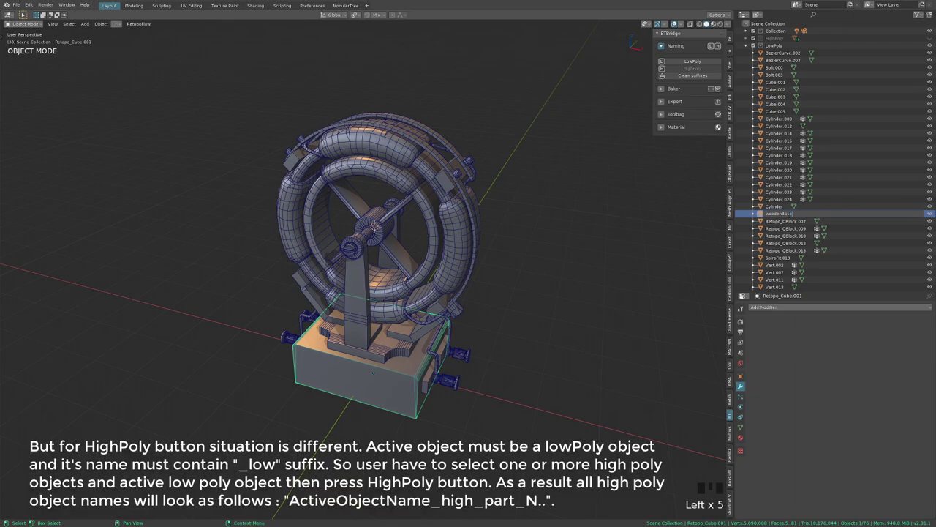
{"action": "key", "text": "o"}
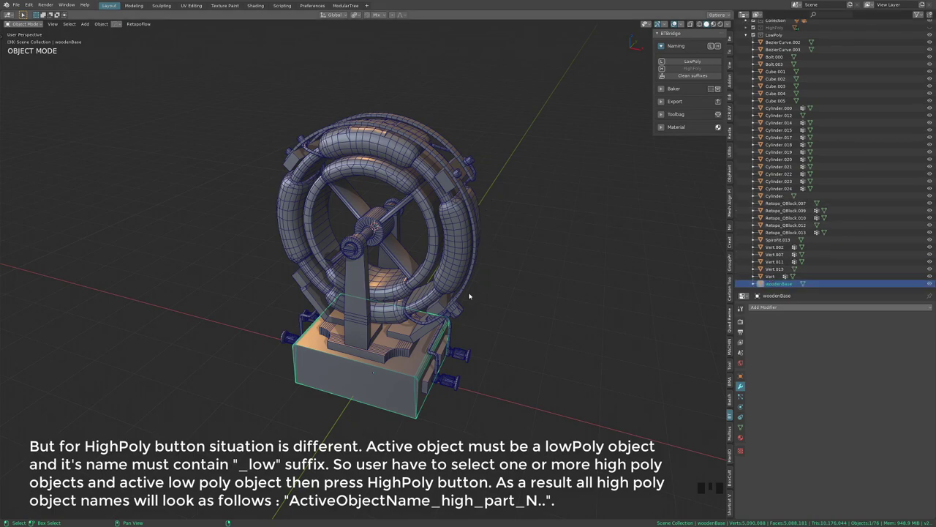
- Rename the low-poly wooden base to woodenBase_low with the L naming function
{"action": "scroll", "scroll_direction": "down", "scroll_amount": 3}
{"action": "left_click_drag", "start_coordinate": [451, 339], "coordinate": [665, 49]}
{"action": "left_click", "coordinate": [665, 49]}
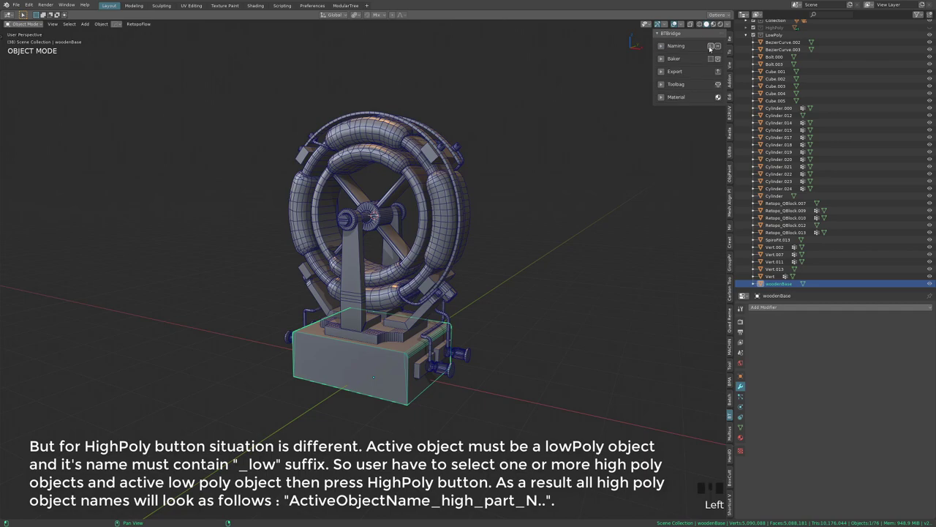
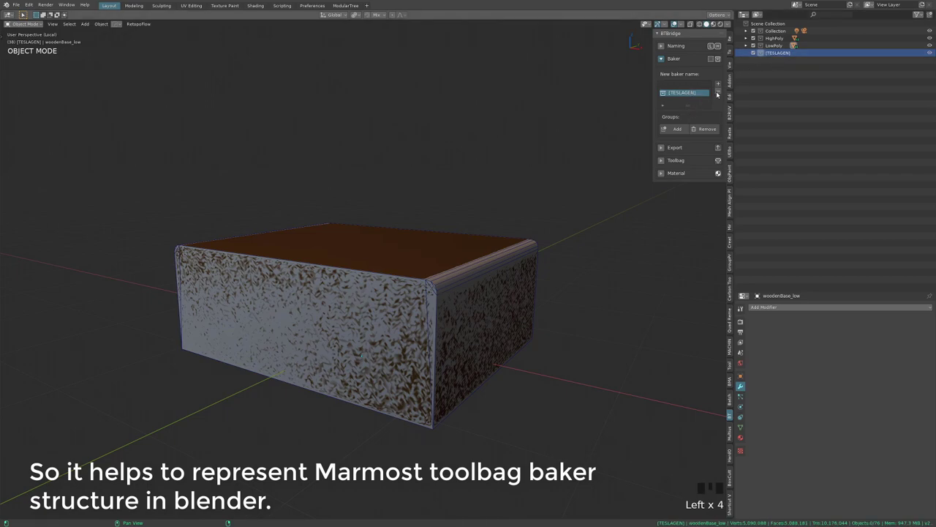
- Create a new outliner collection to serve as the [TESLAGEN] baker entry
{"action": "left_click_drag", "start_coordinate": [722, 93], "coordinate": [756, 92]}
{"action": "right_click", "coordinate": [757, 91]}
{"action": "left_click", "coordinate": [778, 52]}
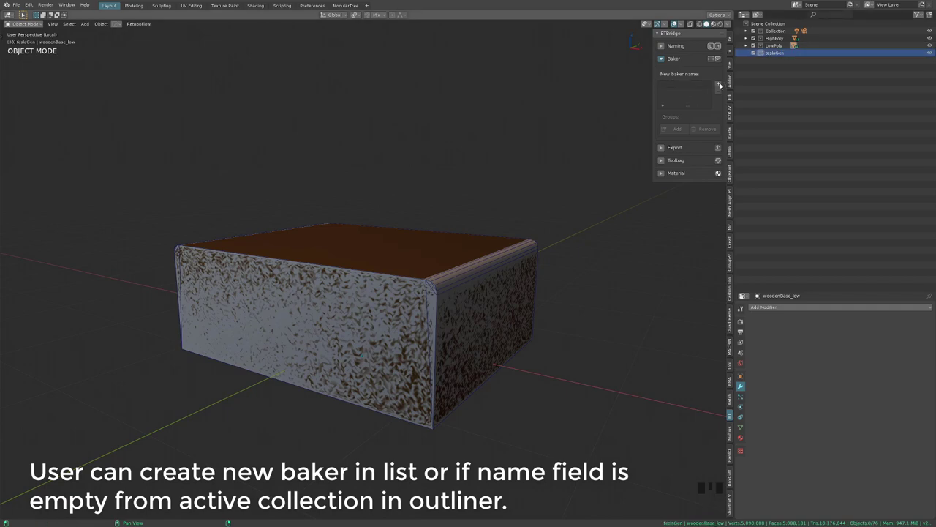
{"action": "left_click_drag", "start_coordinate": [722, 85], "coordinate": [482, 248]}
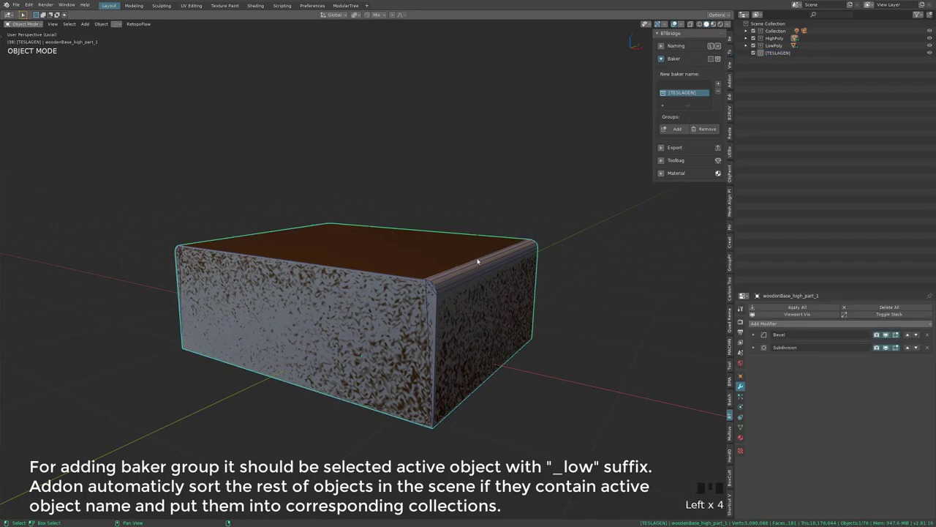
- Group the high and low wooden base into a woodenBase baker group with High and Low sub-collections
{"action": "left_click_drag", "start_coordinate": [478, 262], "coordinate": [500, 276]}
{"action": "left_click", "coordinate": [500, 276]}
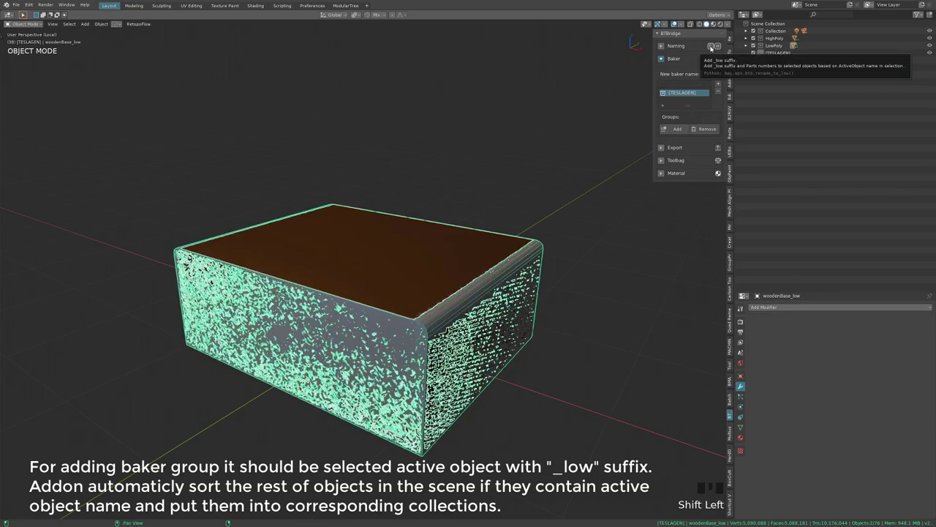
{"action": "left_click_drag", "start_coordinate": [725, 49], "coordinate": [793, 90]}
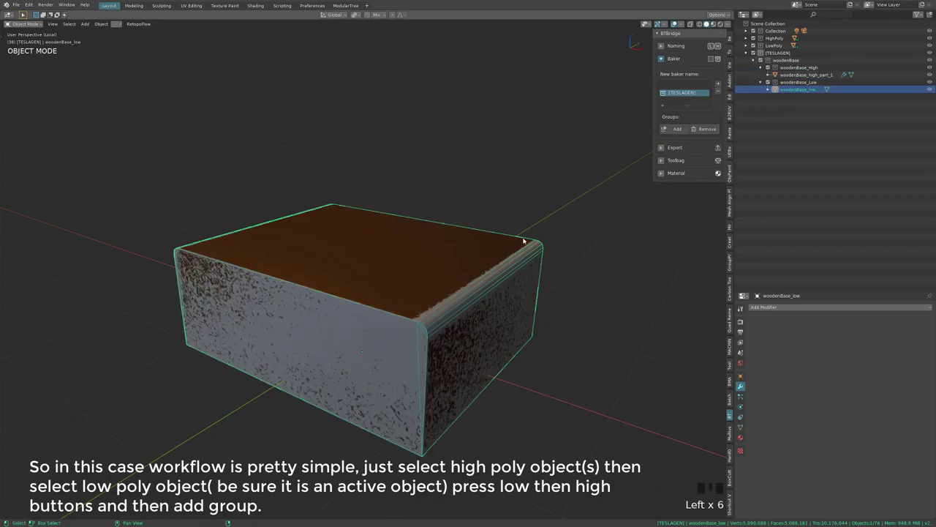
{"action": "left_click", "coordinate": [799, 74]}
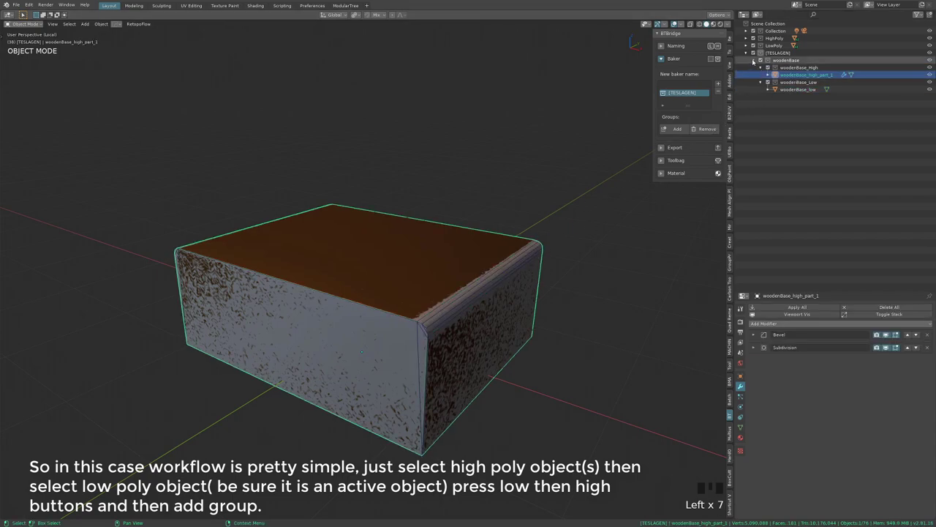
- Leave local view to show the whole generator and move in on the base
{"action": "left_click_drag", "start_coordinate": [577, 243], "coordinate": [564, 239]}
{"action": "key", "text": "KP_Divide"}
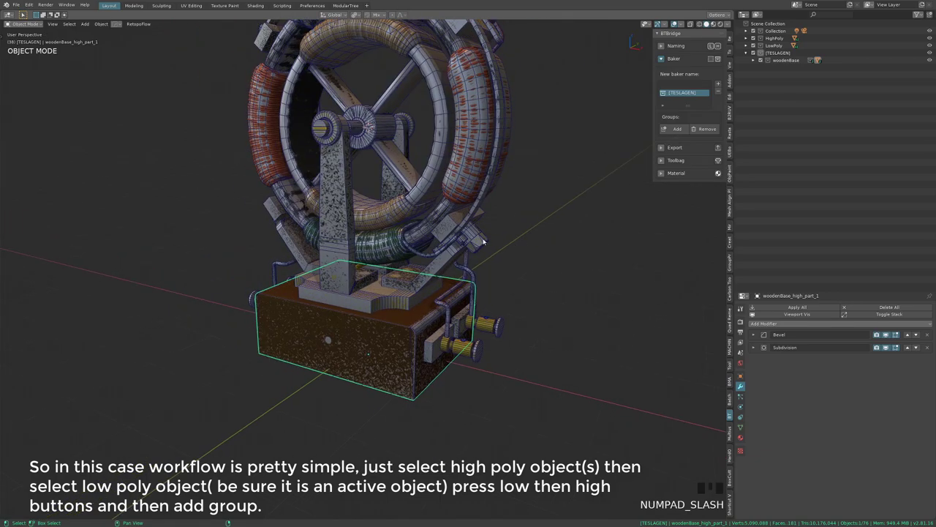
{"action": "left_click_drag", "start_coordinate": [477, 270], "coordinate": [389, 360]}
{"action": "left_click", "coordinate": [390, 360]}
- Select the low-poly plate Retopo_QBlock.007 on top of the base
{"action": "middle_click", "coordinate": [406, 333]}
{"action": "scroll", "scroll_direction": "up", "scroll_amount": 3}
{"action": "left_click", "coordinate": [393, 302]}
{"action": "left_click", "coordinate": [401, 313]}
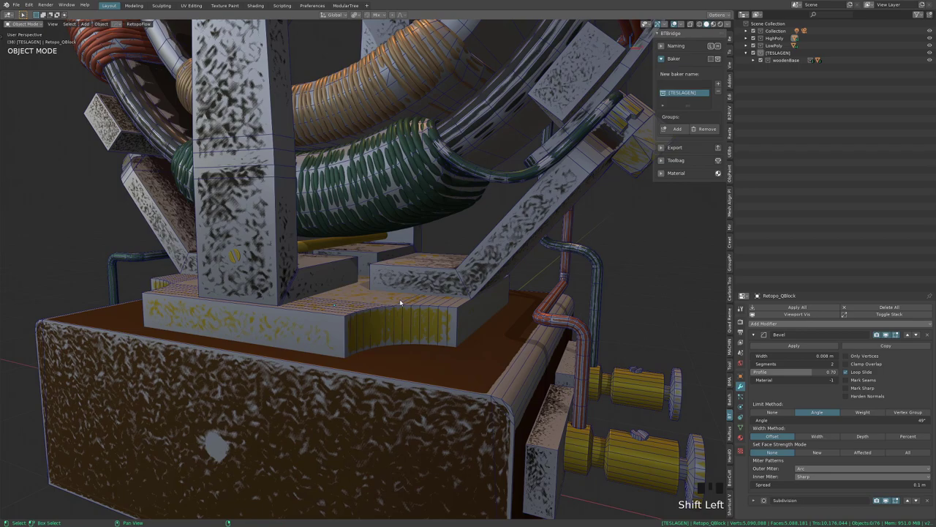
- Isolate the plate Retopo_QBlock.007 on its own in local view
{"action": "left_click", "coordinate": [418, 306]}
{"action": "left_click_drag", "start_coordinate": [430, 313], "coordinate": [599, 181]}
{"action": "key", "text": "KP_Divide"}
- Locate the plate in the outliner and begin renaming it
{"action": "left_click_drag", "start_coordinate": [558, 231], "coordinate": [547, 307]}
{"action": "left_click", "coordinate": [547, 306]}
{"action": "left_click", "coordinate": [539, 308]}
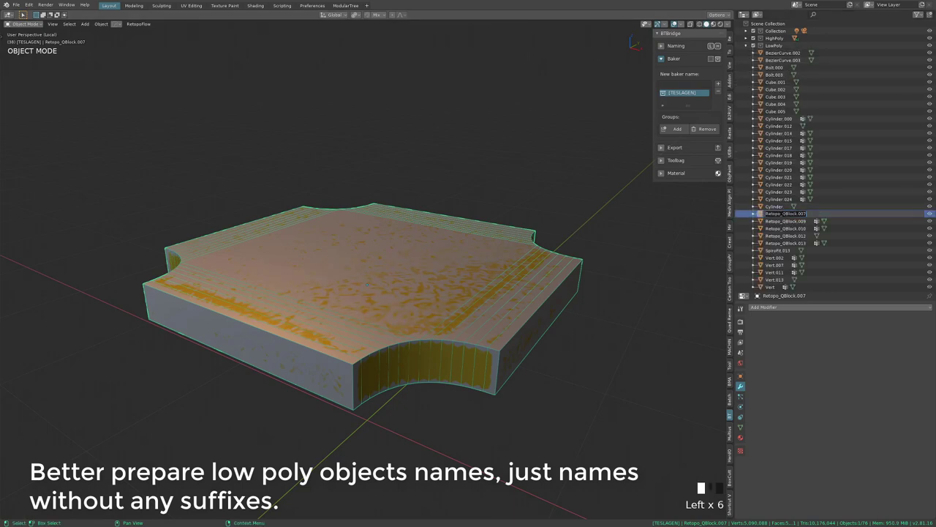